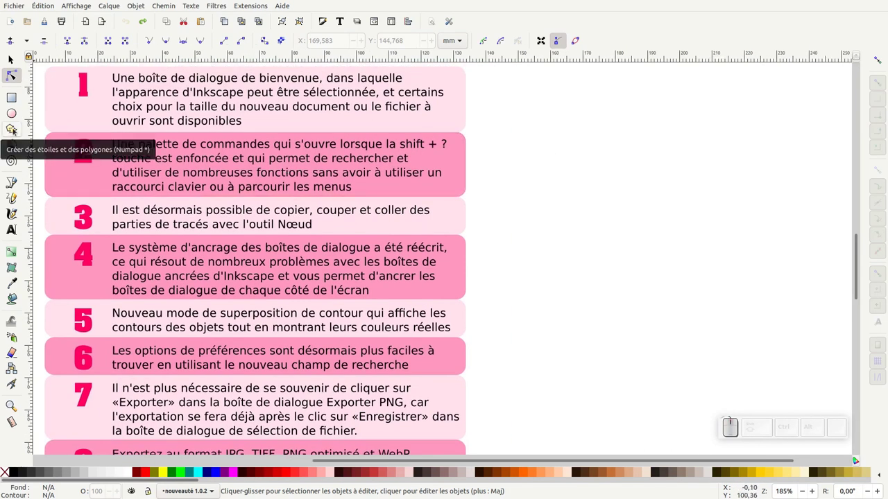
# Draw a black star and a black circle to the right of the pink numbered list
pyautogui.click(91, 451)
pyautogui.click(92, 452)
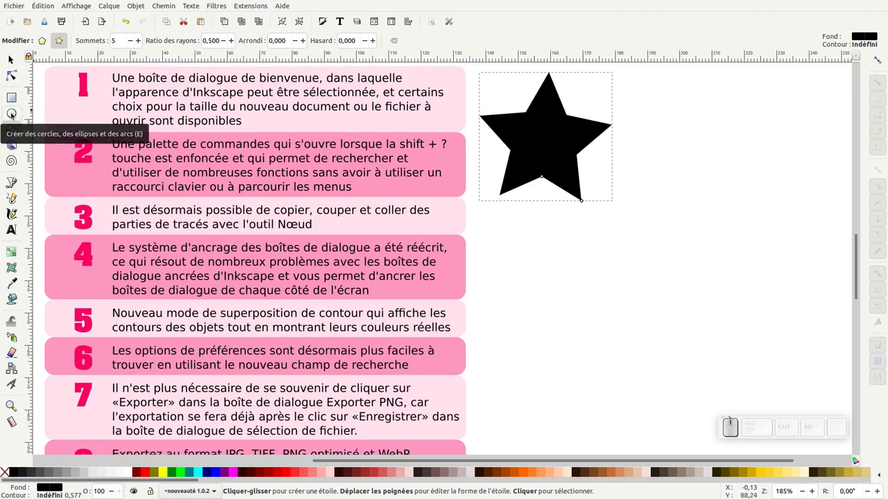
pyautogui.click(14, 118)
pyautogui.click(91, 452)
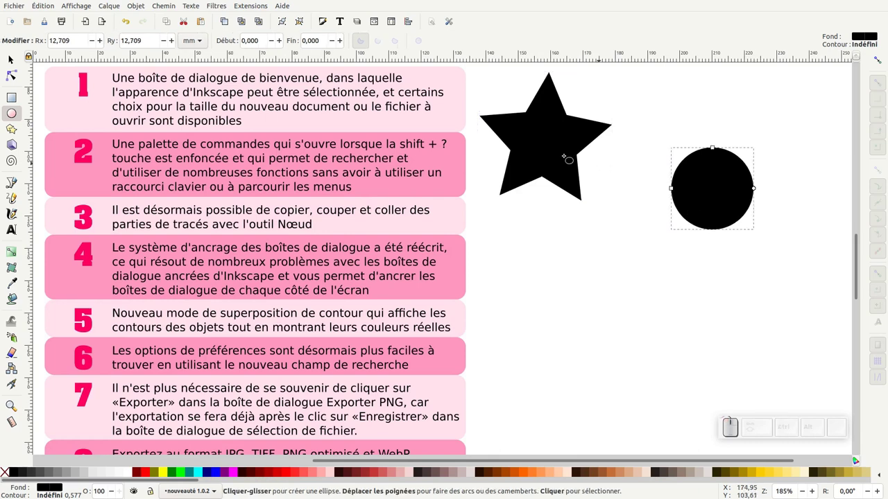
pyautogui.click(92, 451)
pyautogui.click(146, 19)
pyautogui.moveTo(92, 451); pyautogui.dragTo(92, 452)
# Show the Objects panel, select the circle and ready its path nodes for editing
pyautogui.click(92, 452)
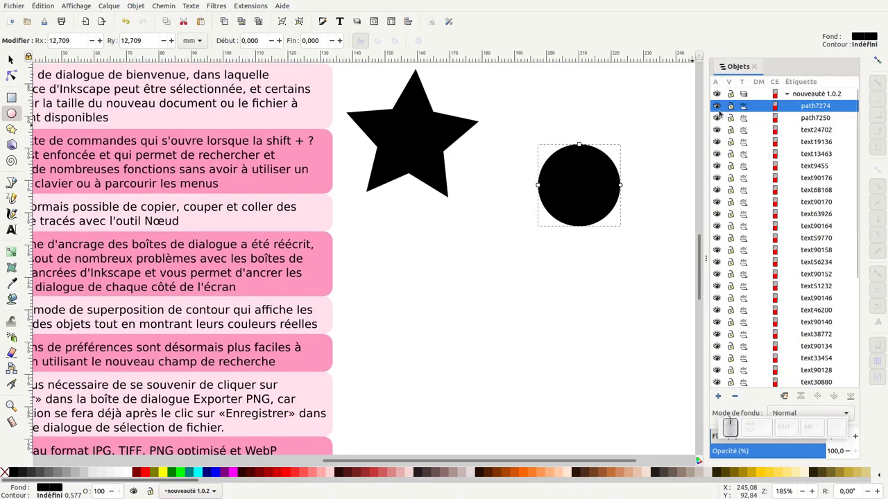
pyautogui.click(720, 123)
pyautogui.click(720, 123)
pyautogui.click(722, 109)
pyautogui.click(722, 111)
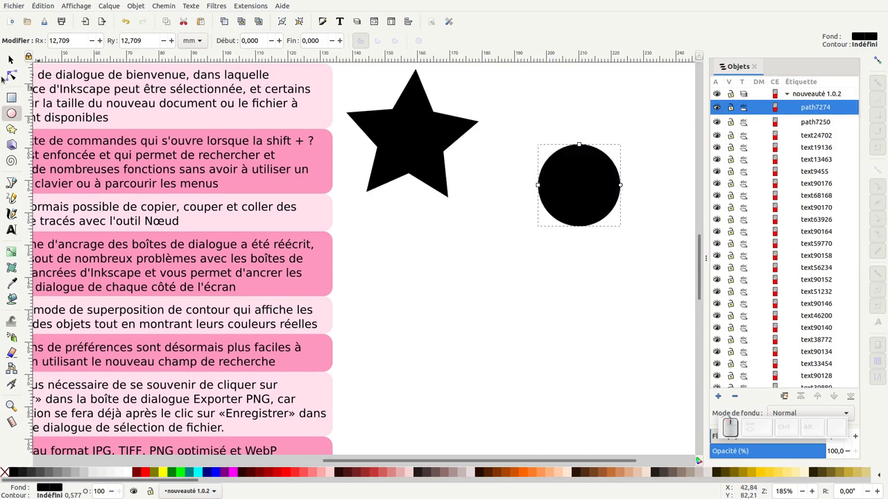
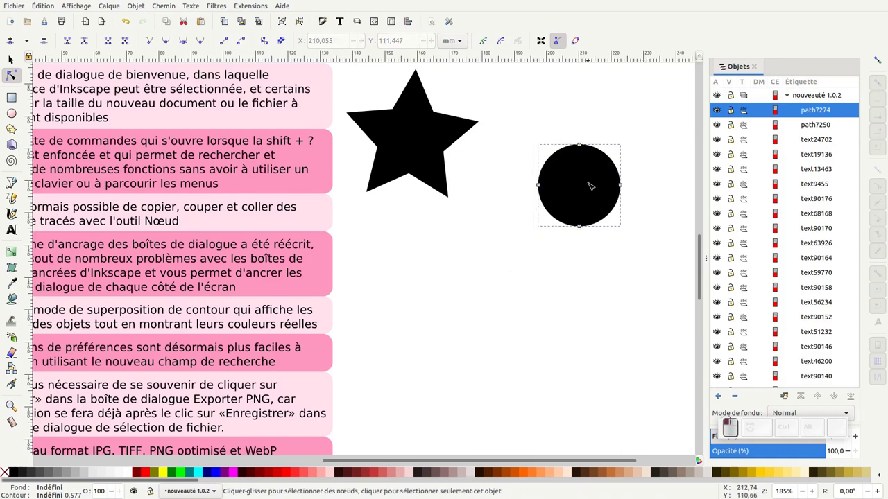
# Copy all of the circle's nodes and paste them twice into the star path as round holes
pyautogui.press('ctrl+a')
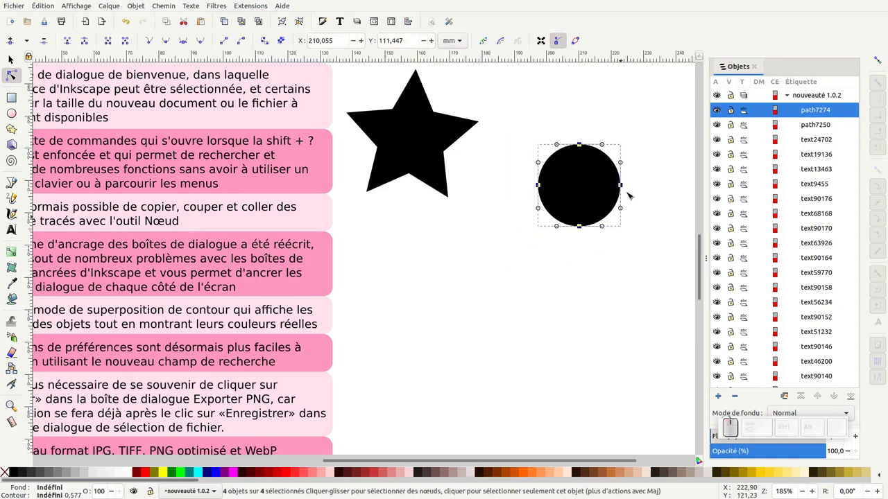
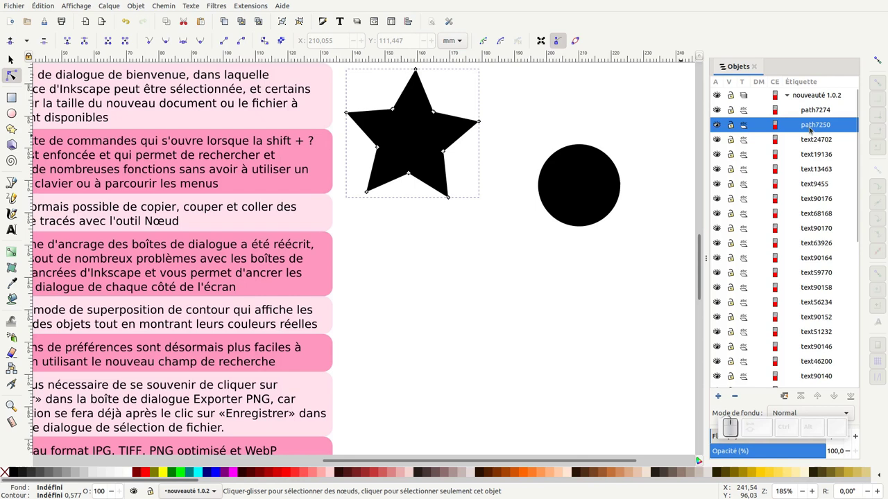
pyautogui.press('ctrl+v')
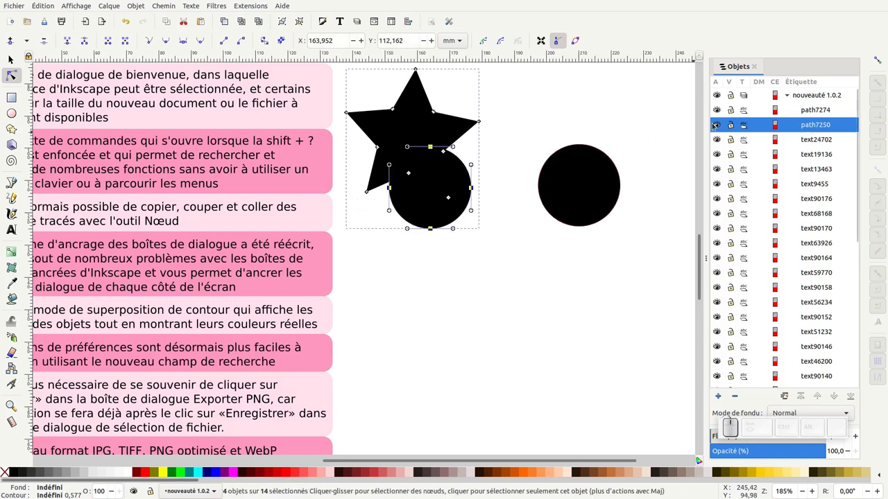
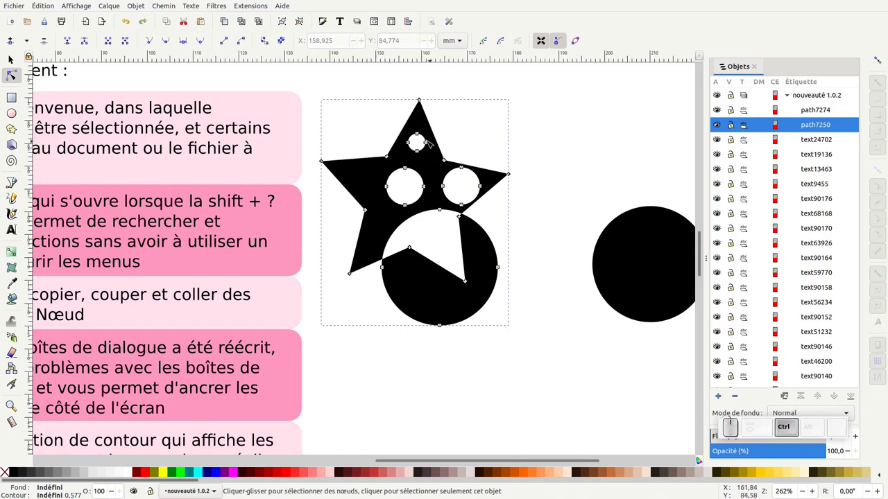
pyautogui.press('ctrl+v')
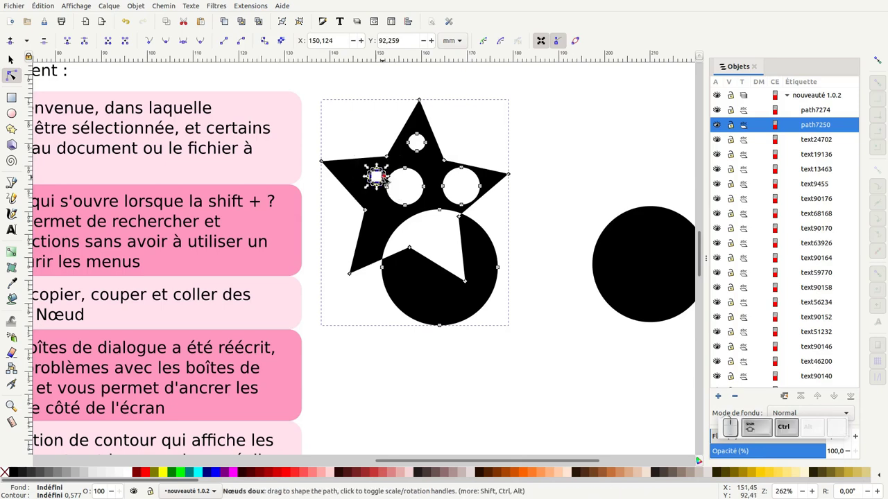
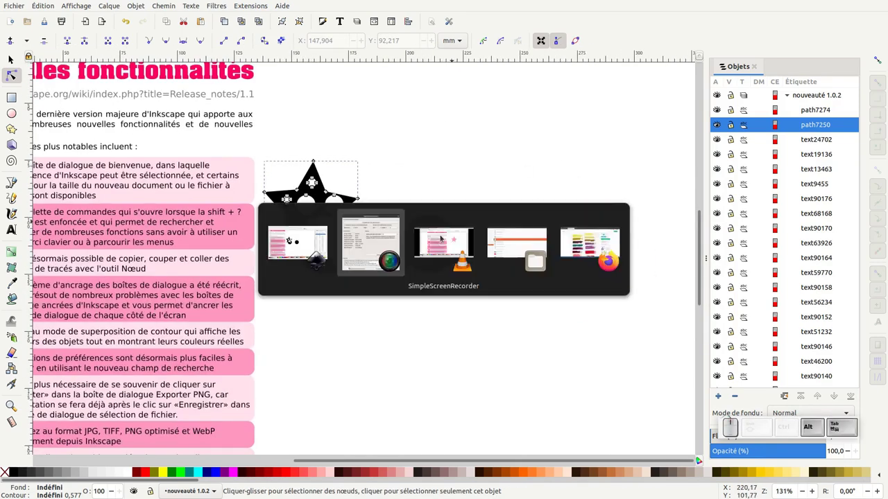
# Switch to Firefox showing the Pixabay watercolour paint-strokes illustration
pyautogui.click(589, 247)
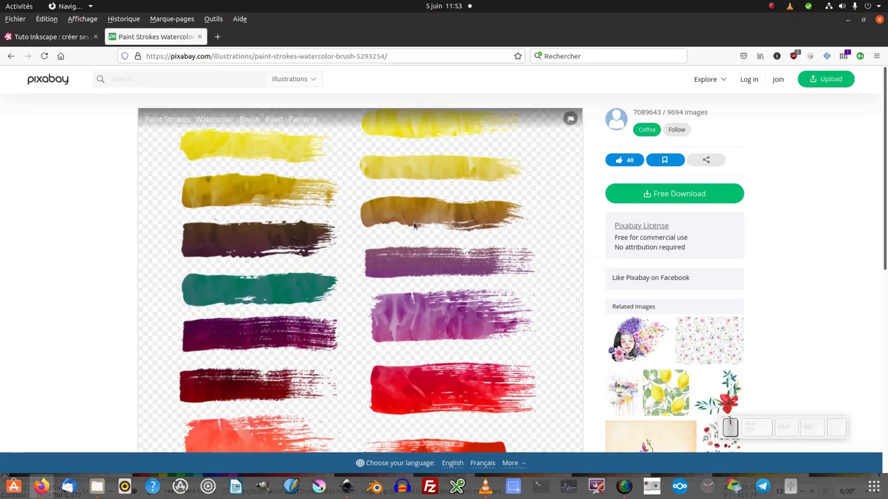
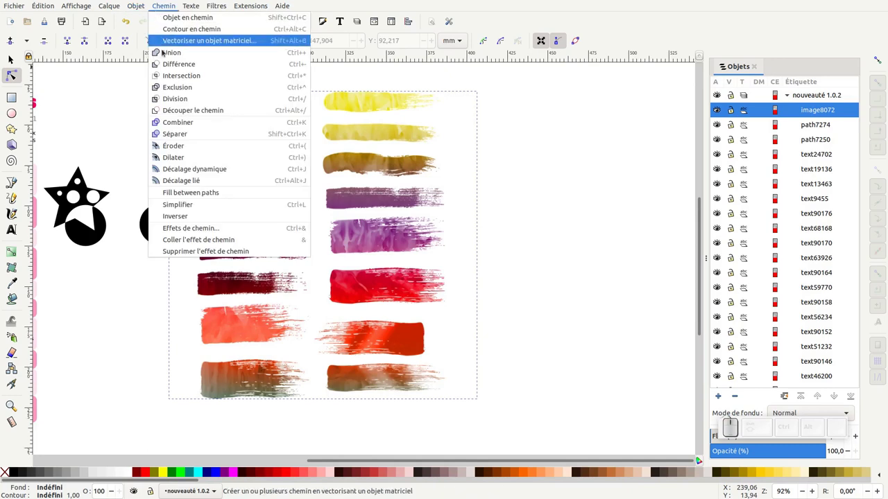
# Trace the paint-strokes bitmap into black vector paths and delete the unwanted strokes
pyautogui.click(168, 44)
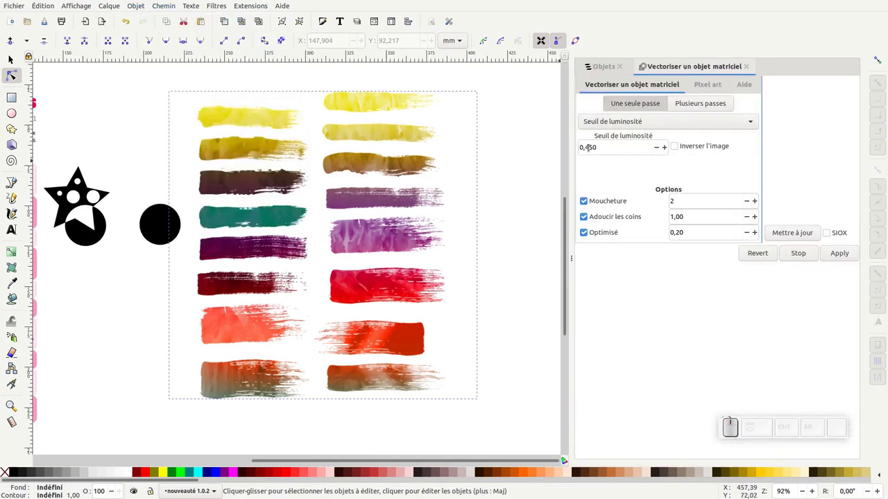
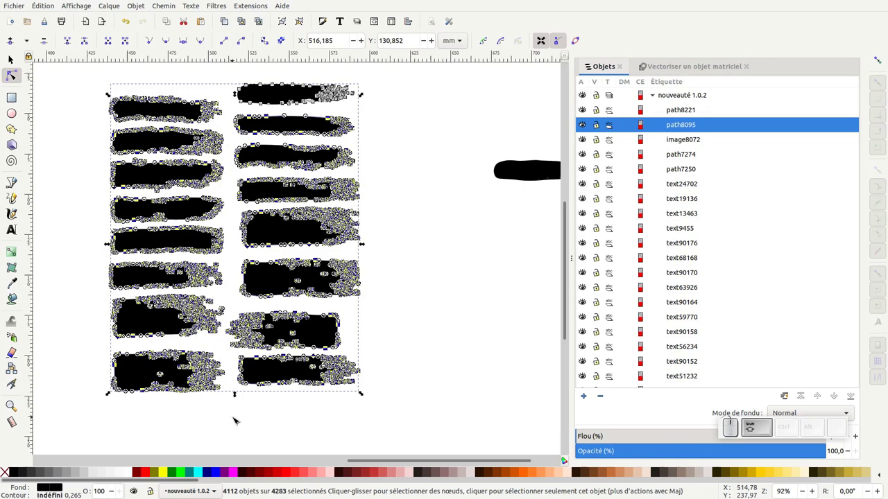
pyautogui.press('Delete')
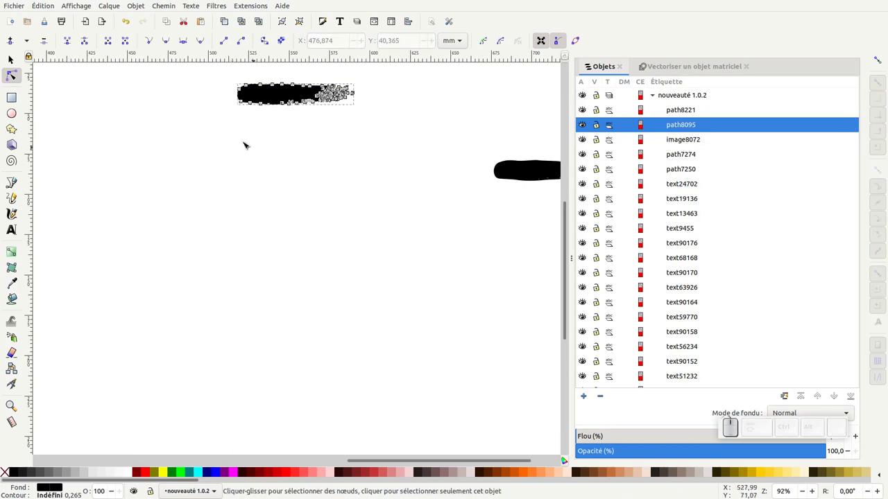
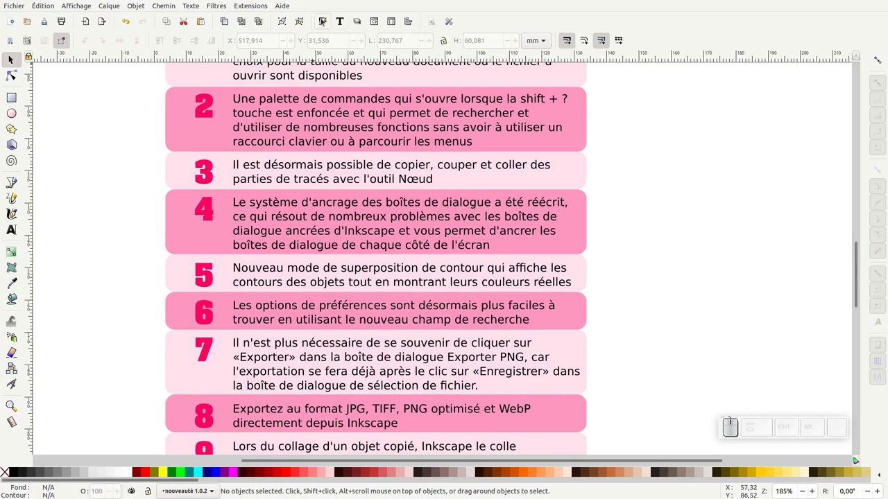
# Show Fill and Stroke, then dock the floating Layers panel beside the canvas
pyautogui.click(323, 23)
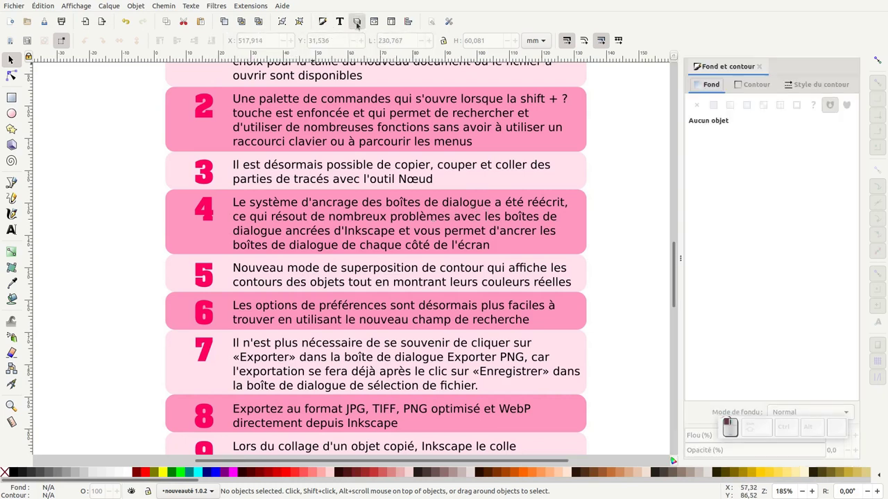
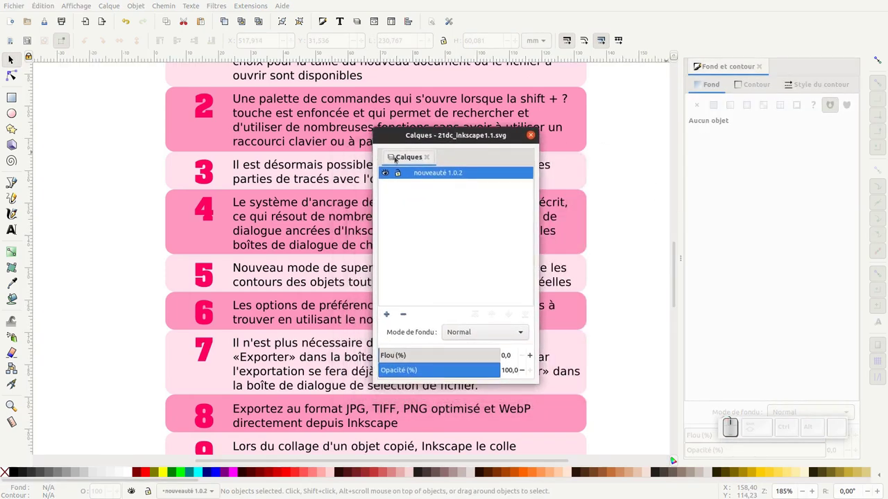
pyautogui.moveTo(404, 160); pyautogui.dragTo(44, 196)
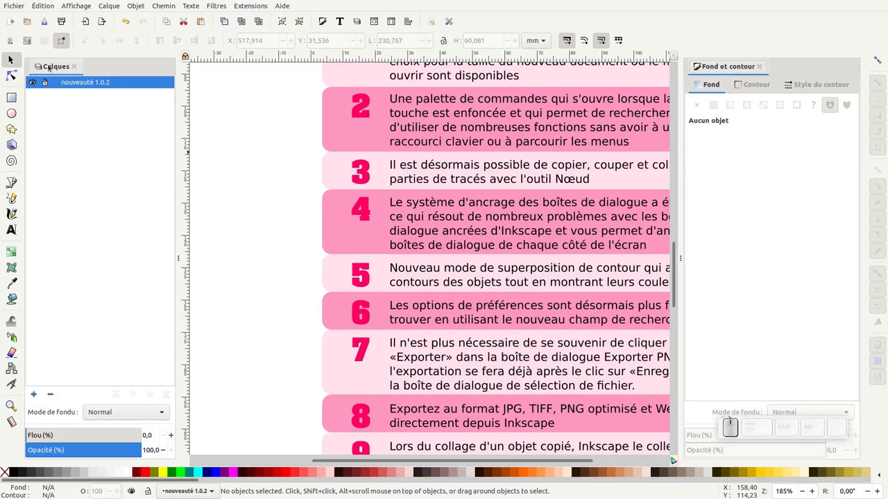
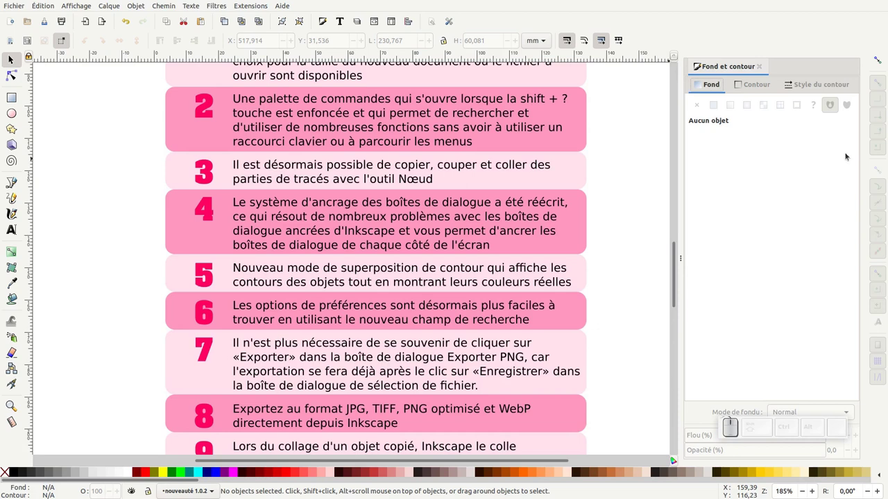
# View the poster in Outline mode, then No Filters mode so the blurred star renders crisp
pyautogui.click(362, 27)
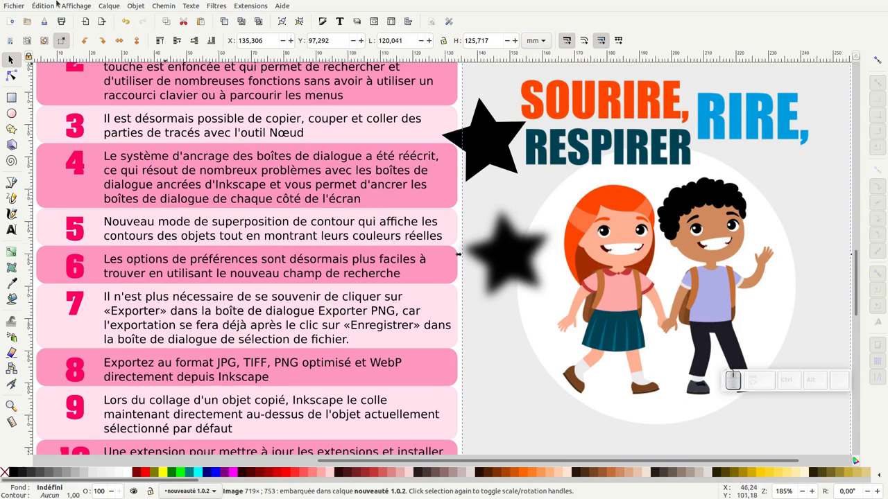
pyautogui.click(67, 9)
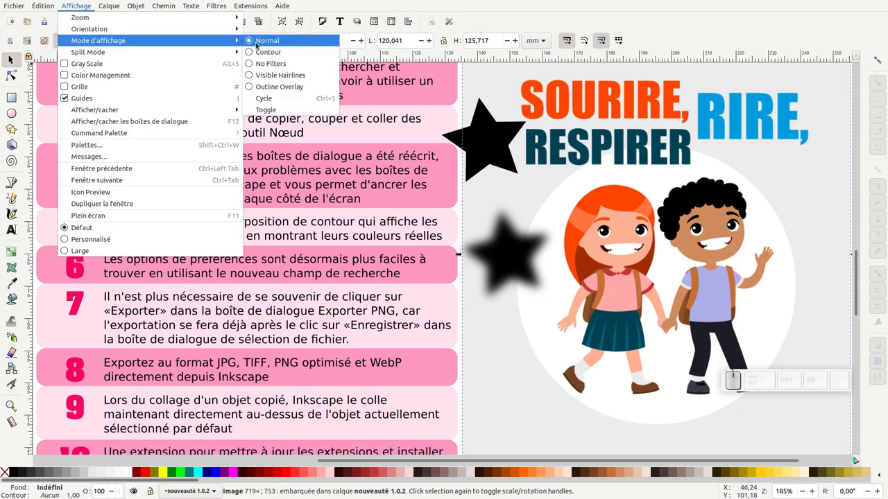
pyautogui.click(252, 56)
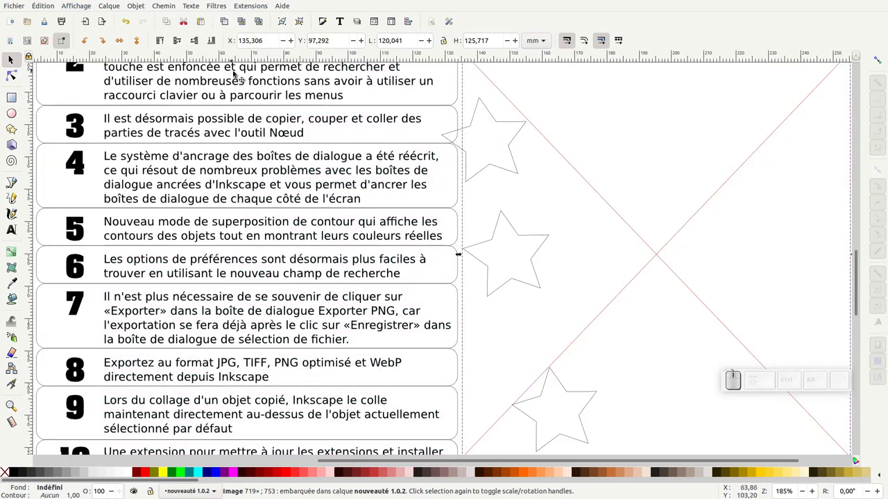
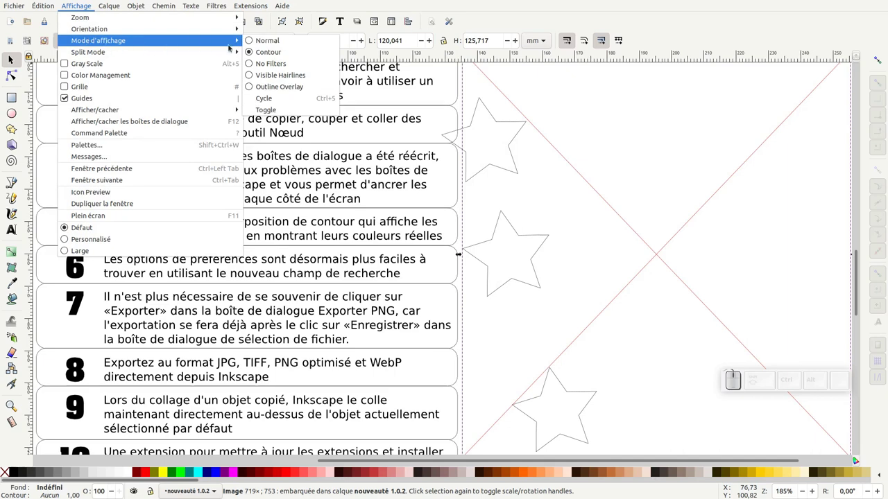
pyautogui.click(250, 68)
pyautogui.press('KP_Add')
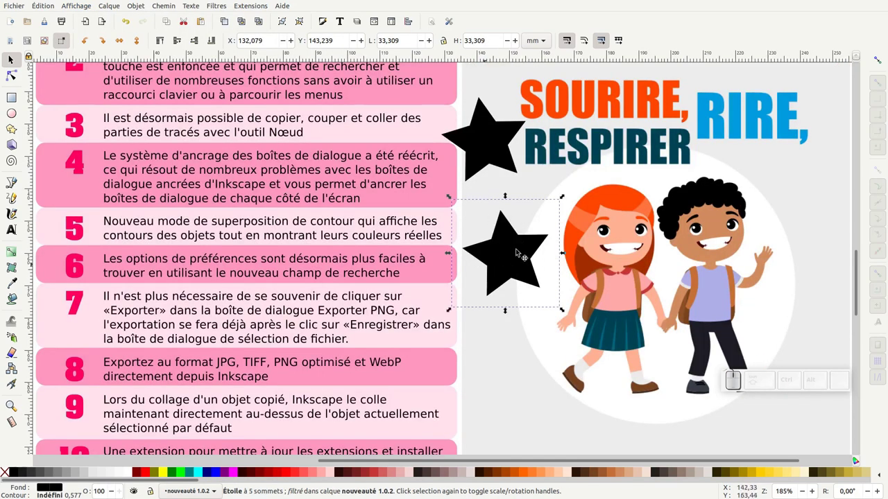
pyautogui.press('KP_Add')
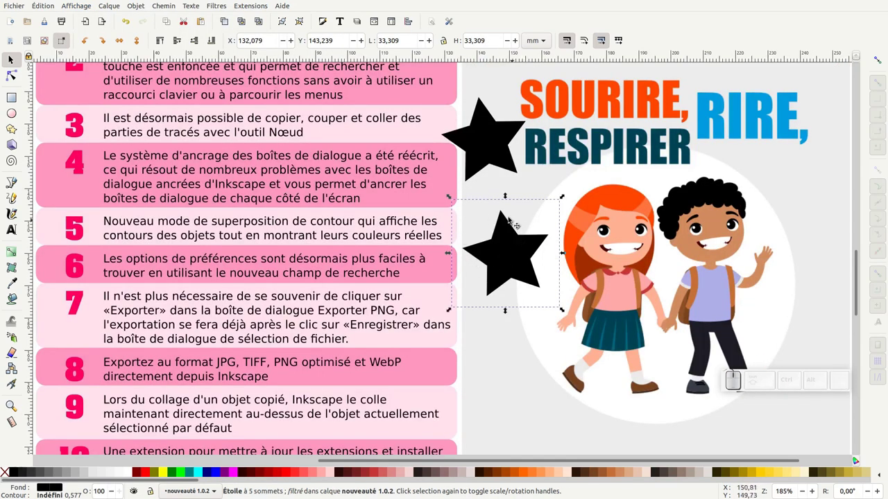
# Switch to Visible Hairlines mode and inspect the hairline star's stroke
pyautogui.click(81, 4)
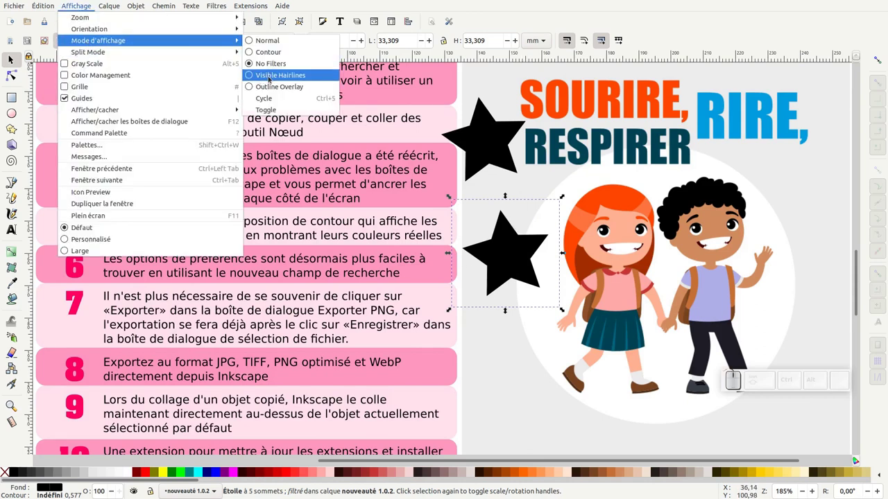
pyautogui.click(271, 78)
pyautogui.press('KP_Add')
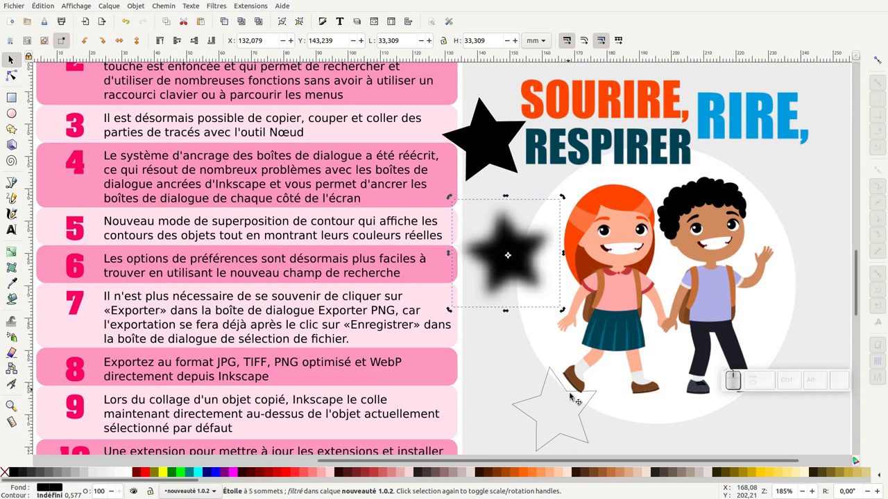
pyautogui.click(566, 392)
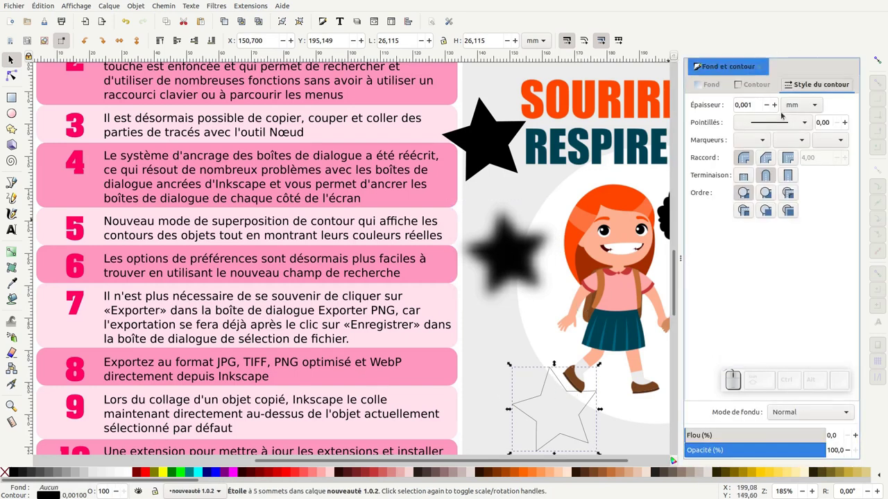
pyautogui.click(759, 72)
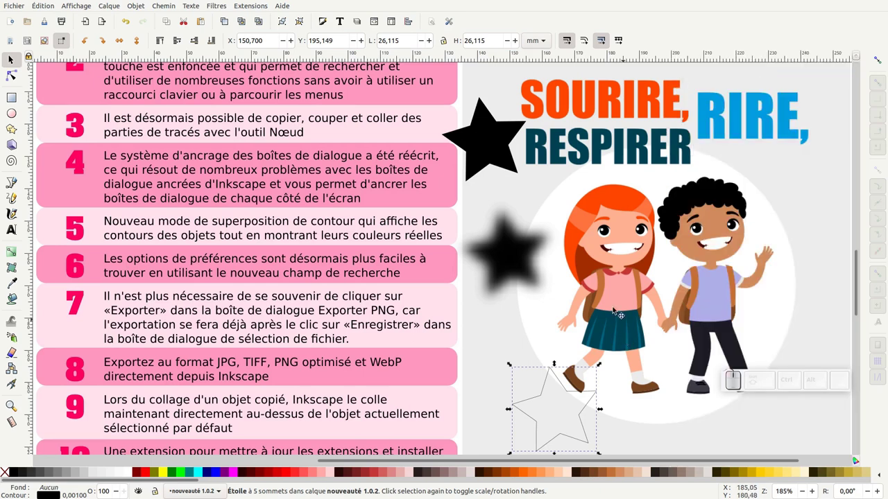
# Switch to Outline Overlay mode and select stars, the children illustration and item 3's background
pyautogui.click(84, 7)
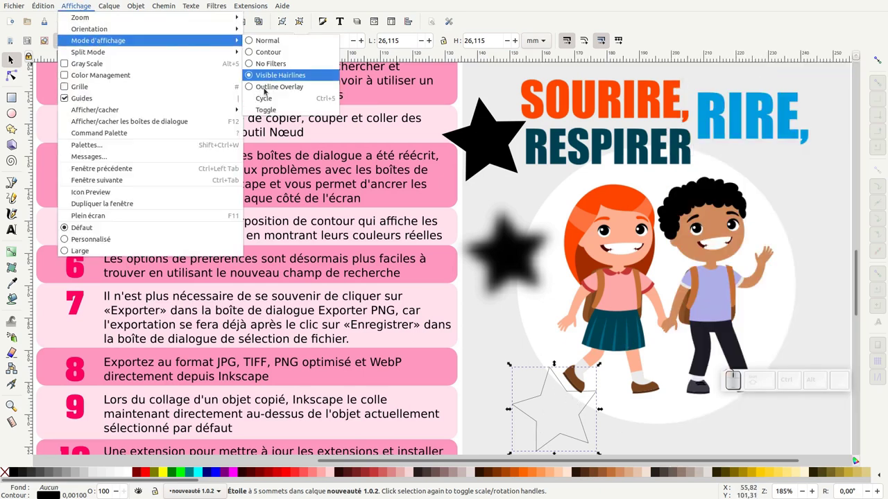
pyautogui.click(268, 90)
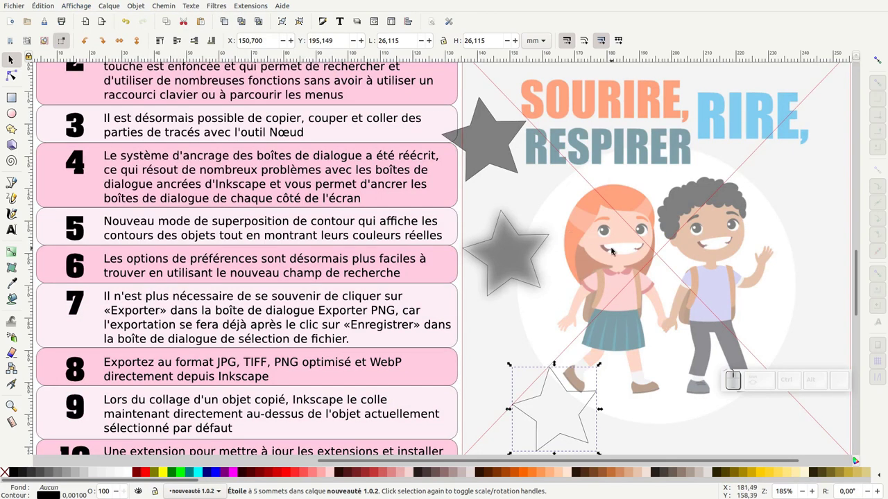
pyautogui.moveTo(518, 237); pyautogui.dragTo(502, 220)
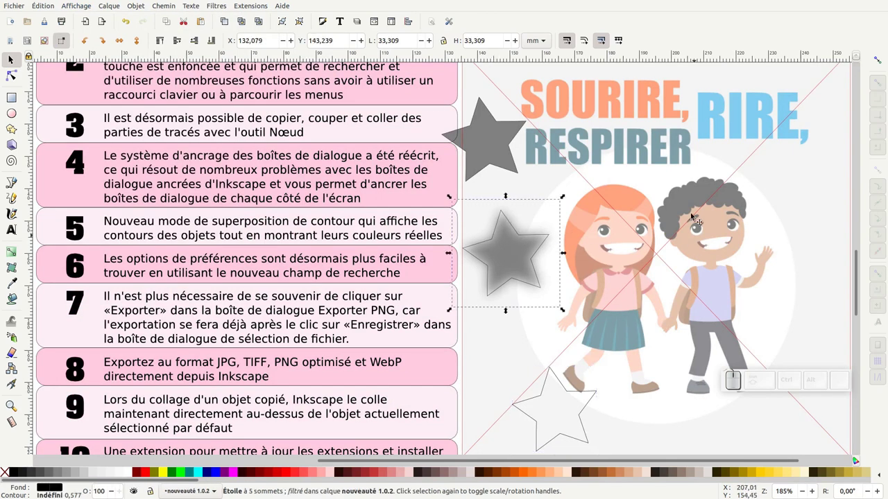
pyautogui.moveTo(648, 238); pyautogui.dragTo(631, 197)
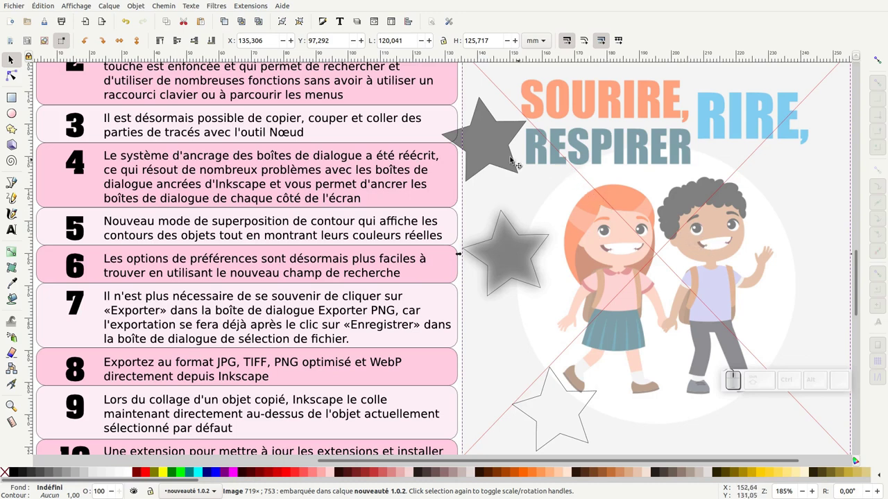
pyautogui.click(511, 150)
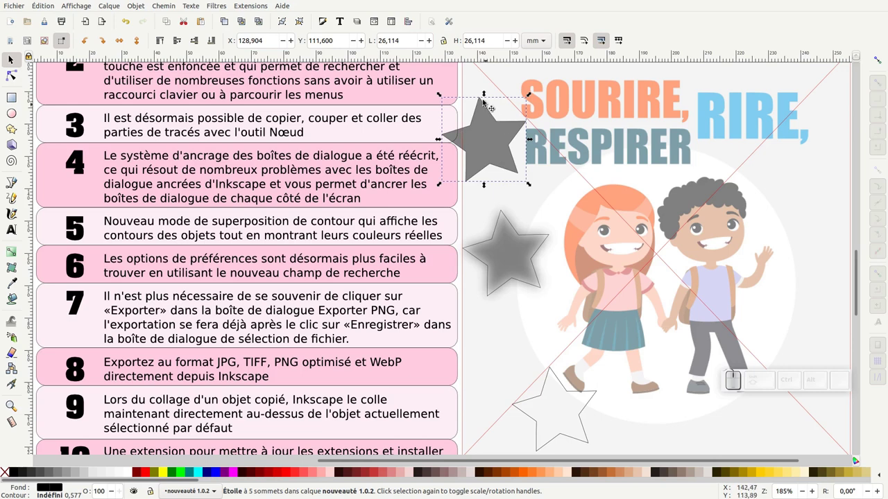
pyautogui.moveTo(460, 115); pyautogui.dragTo(507, 122)
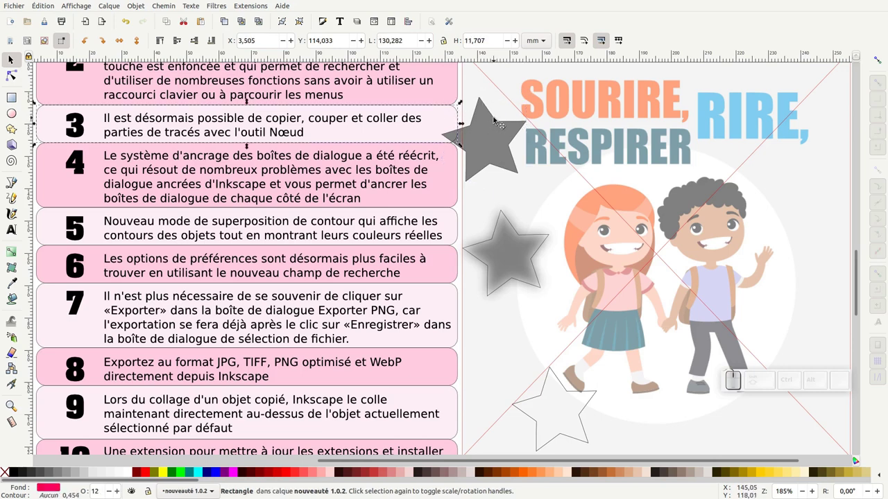
pyautogui.click(495, 127)
pyautogui.click(488, 141)
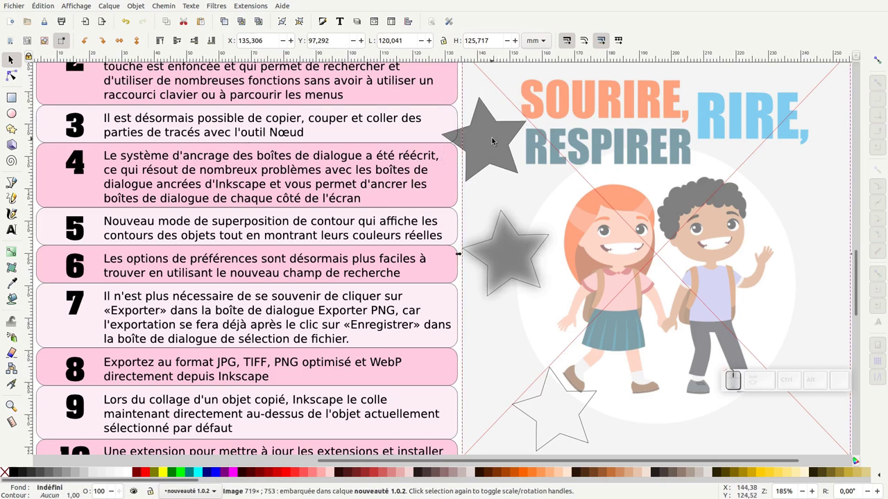
# Shift a star on the poster, then return the canvas to Normal rendering
pyautogui.click(510, 127)
pyautogui.moveTo(510, 128); pyautogui.dragTo(536, 242)
pyautogui.click(531, 243)
pyautogui.click(573, 398)
pyautogui.click(575, 398)
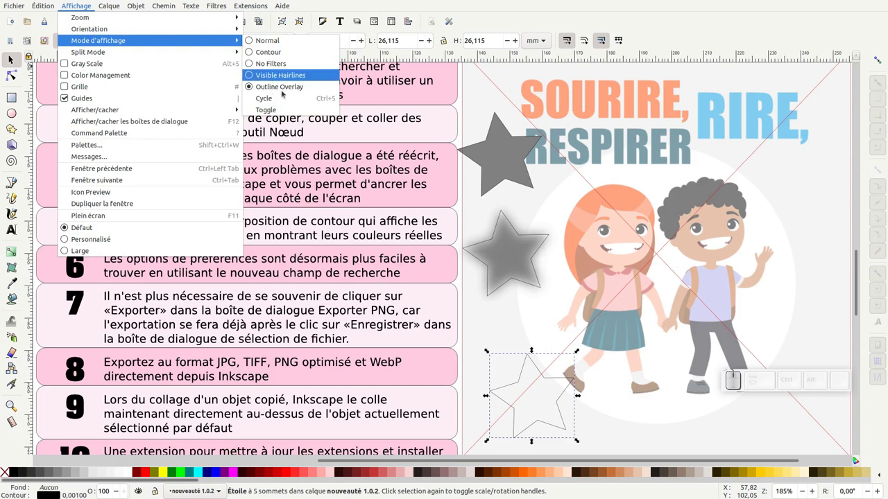
pyautogui.click(520, 131)
pyautogui.press('ctrl+KP_5')
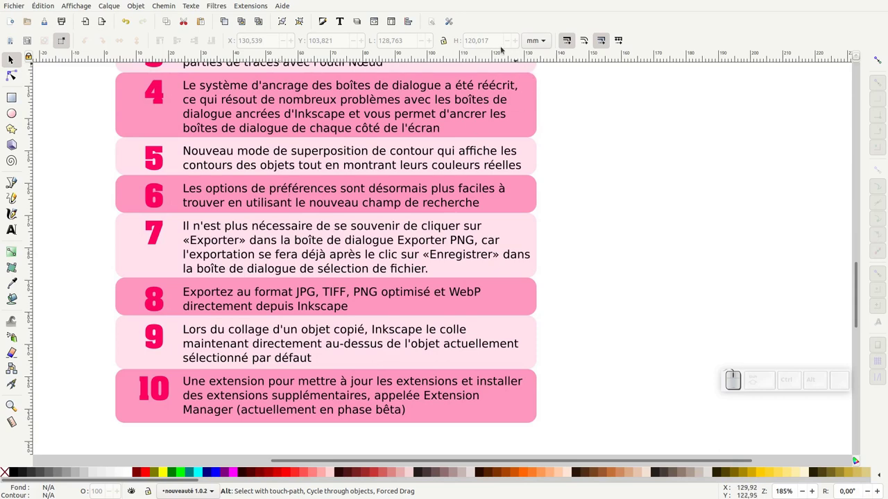
# Filter Preferences with 'étoile' down to the star tool entry, then close them
pyautogui.click(454, 26)
pyautogui.click(446, 79)
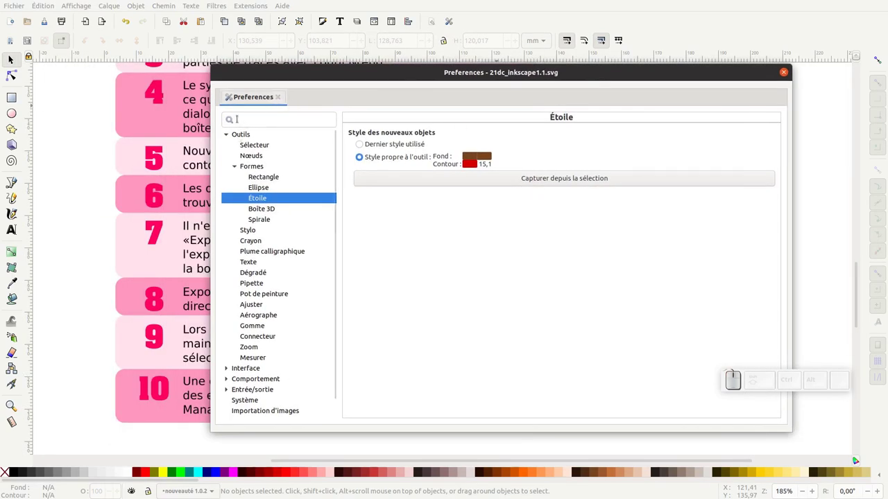
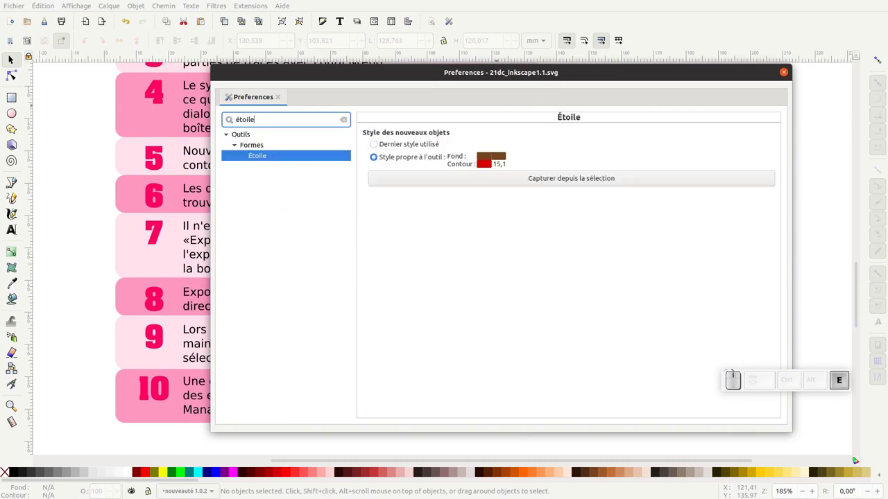
pyautogui.moveTo(246, 135); pyautogui.dragTo(312, 178)
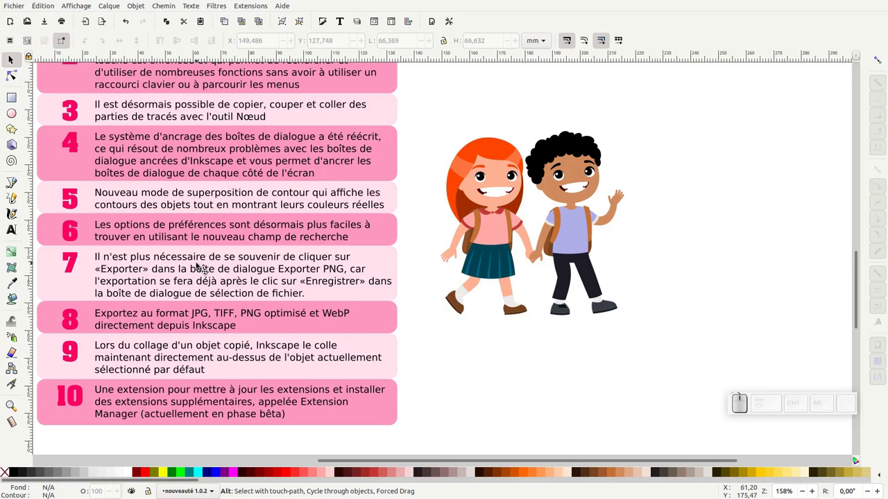
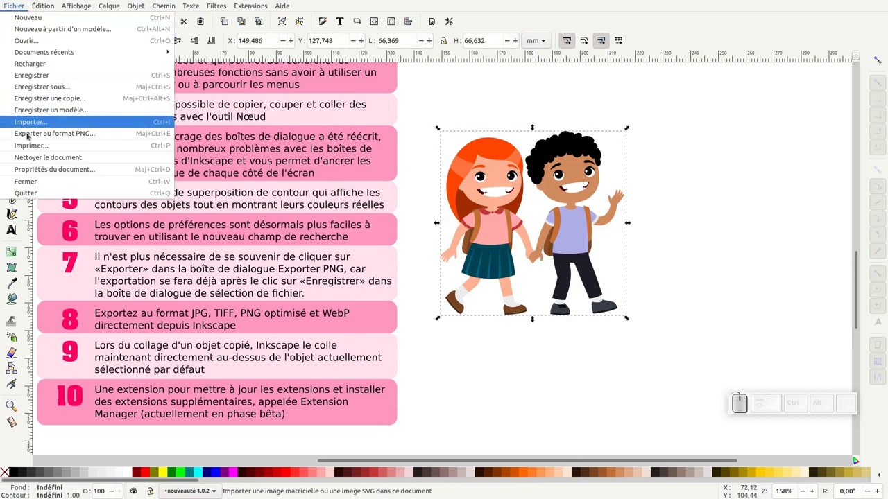
# Export the selected children illustration as dessin.png on the Desktop, then deselect it
pyautogui.click(30, 135)
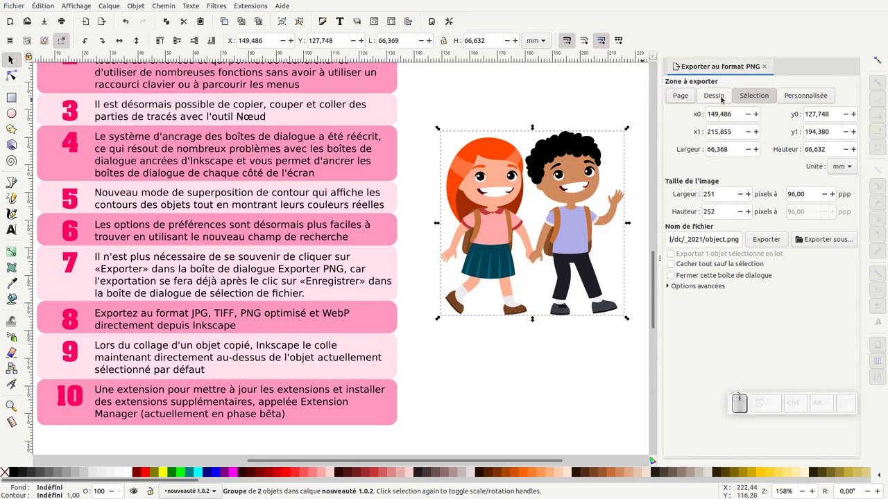
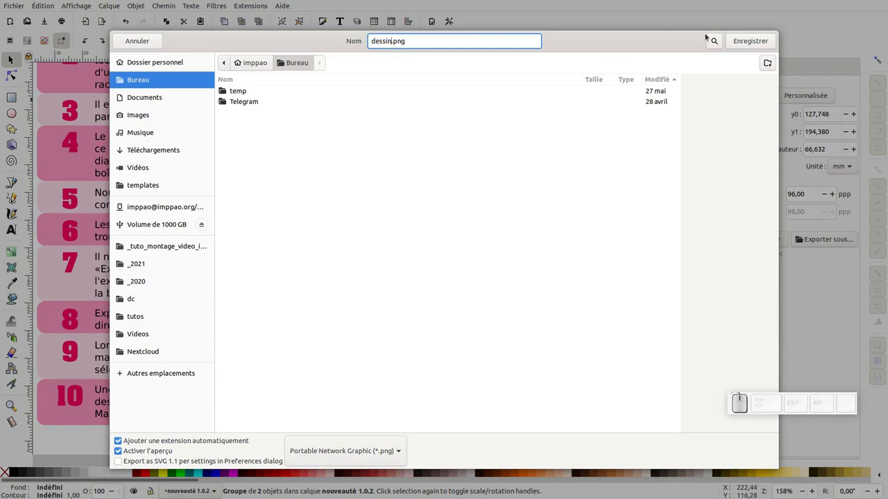
pyautogui.click(746, 43)
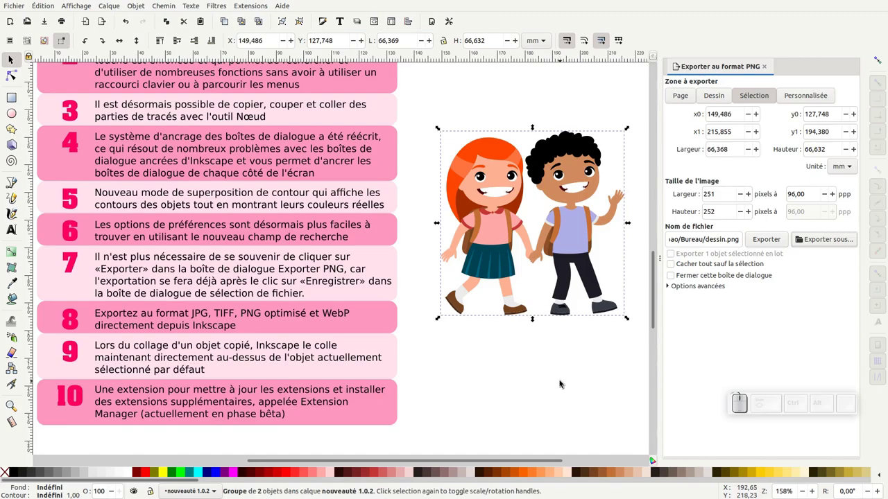
pyautogui.click(546, 381)
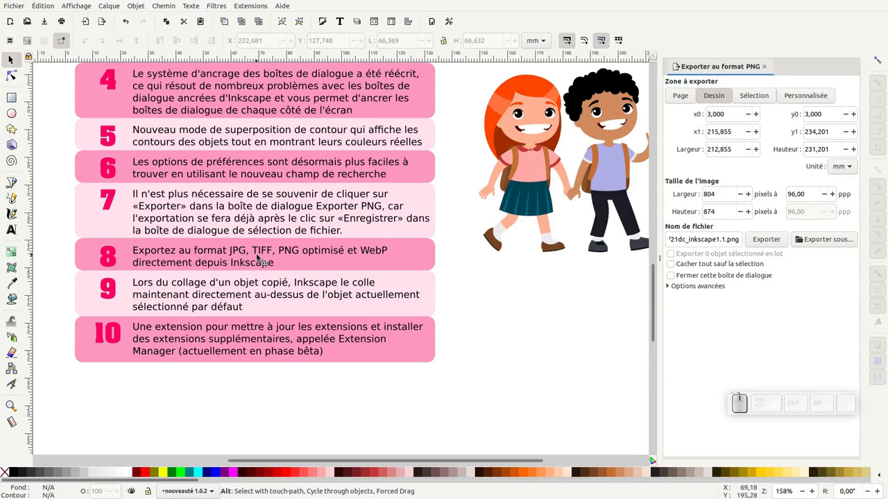
pyautogui.click(480, 279)
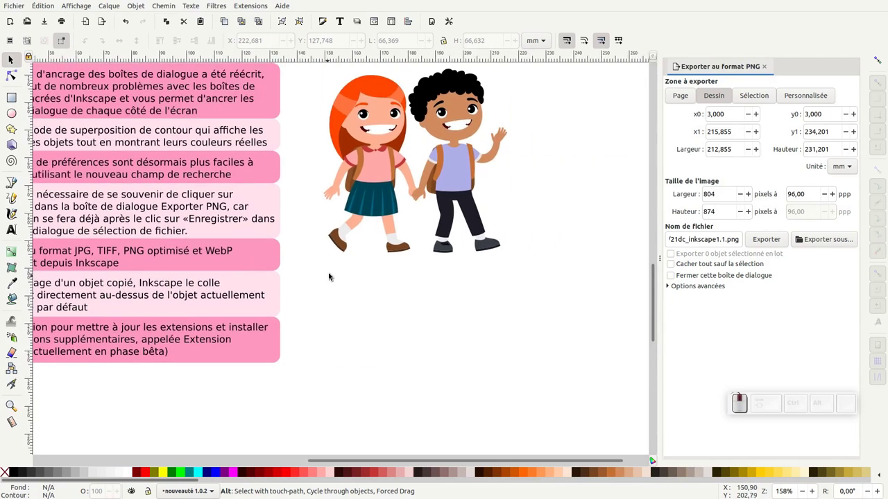
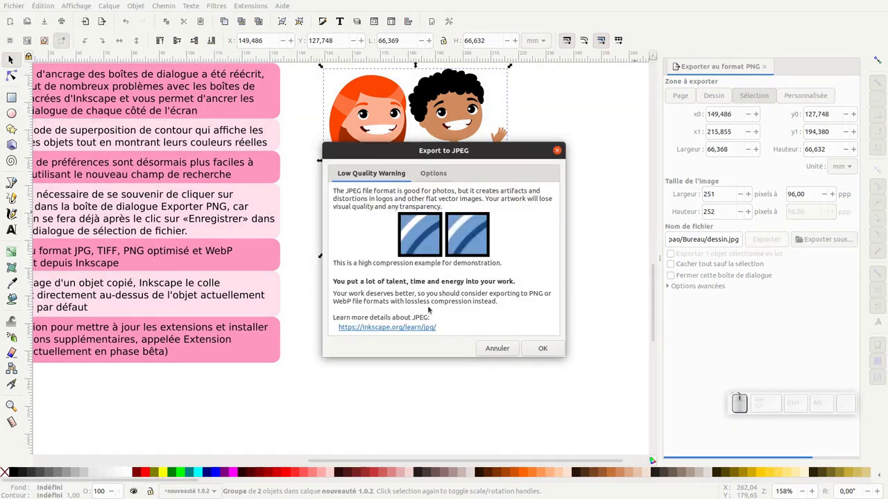
# Export the children illustration as dessin.jpg with JPEG quality 95
pyautogui.click(439, 180)
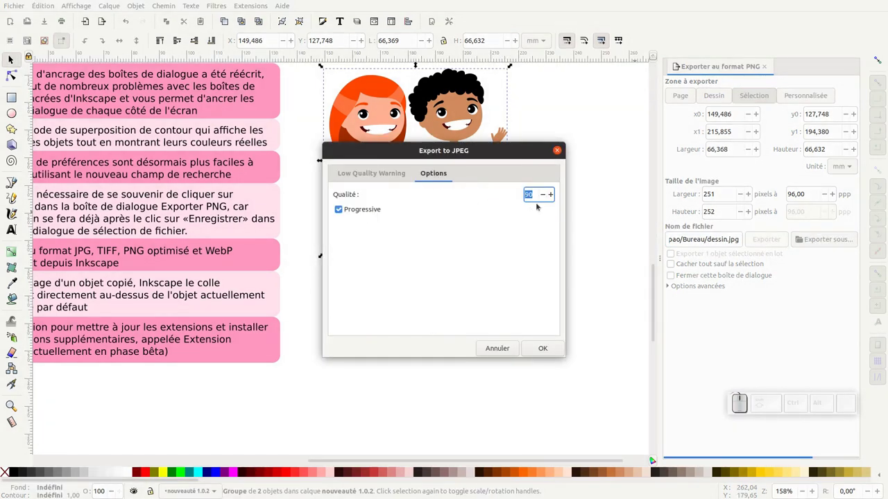
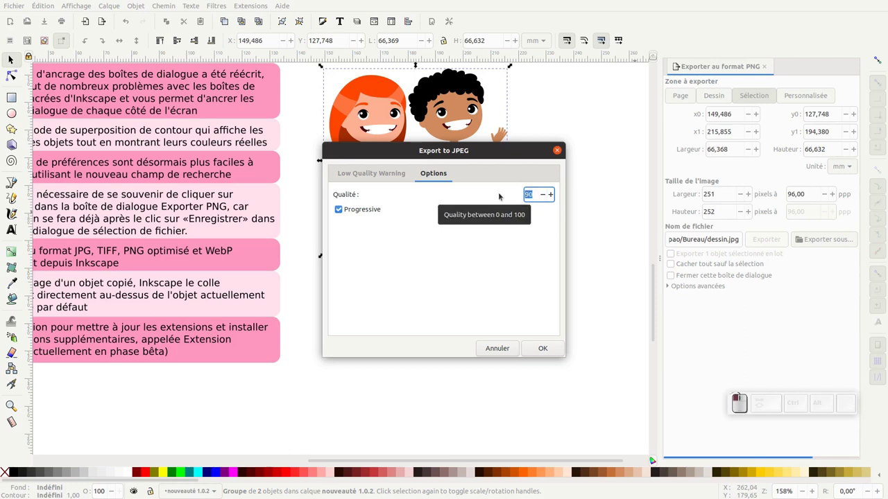
pyautogui.press('KP_5')
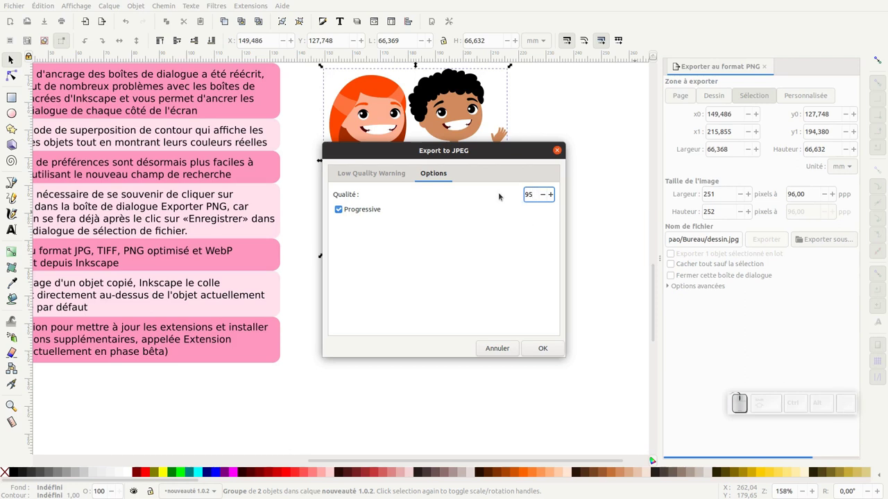
pyautogui.click(547, 352)
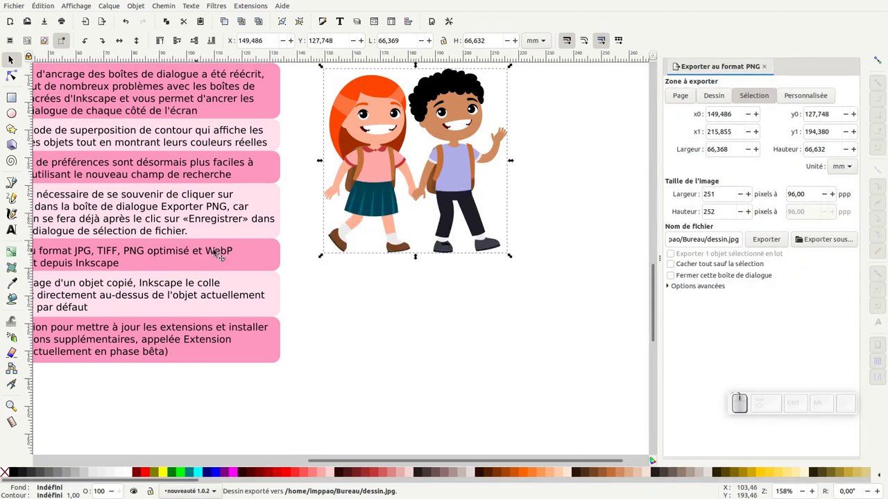
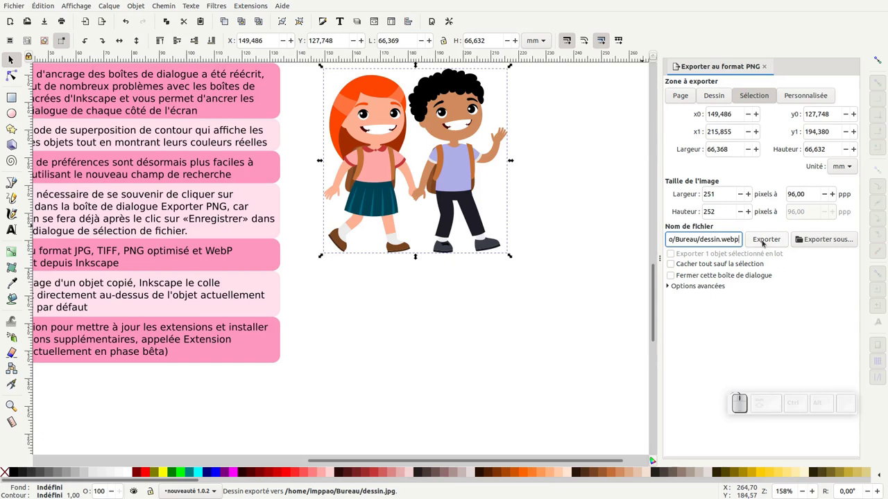
# Export the illustration as dessin.webp at quality 90, then switch windows
pyautogui.click(772, 247)
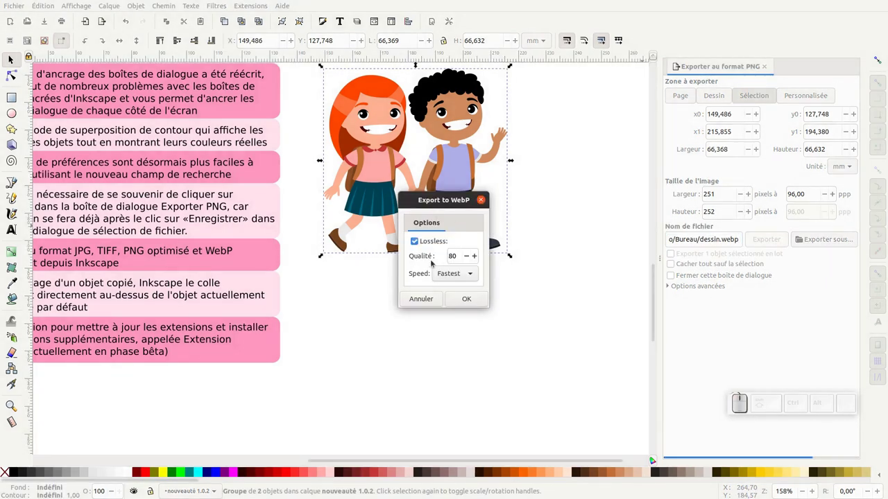
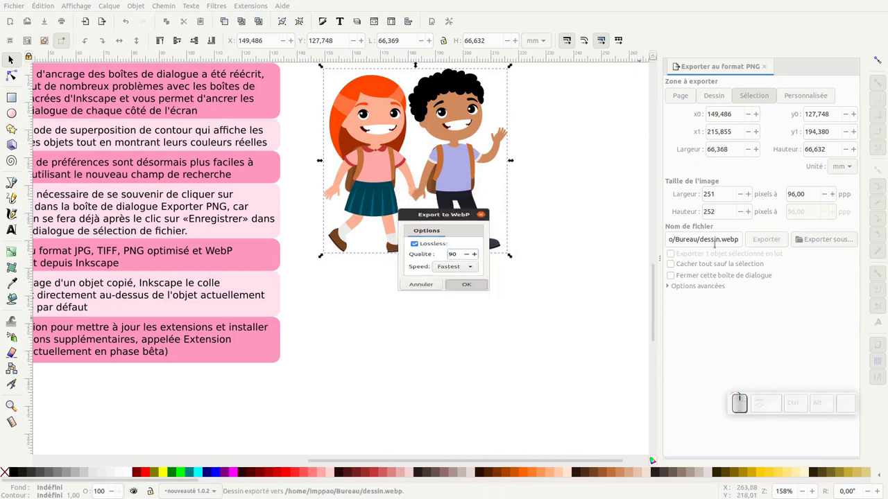
pyautogui.press('alt+Tab')
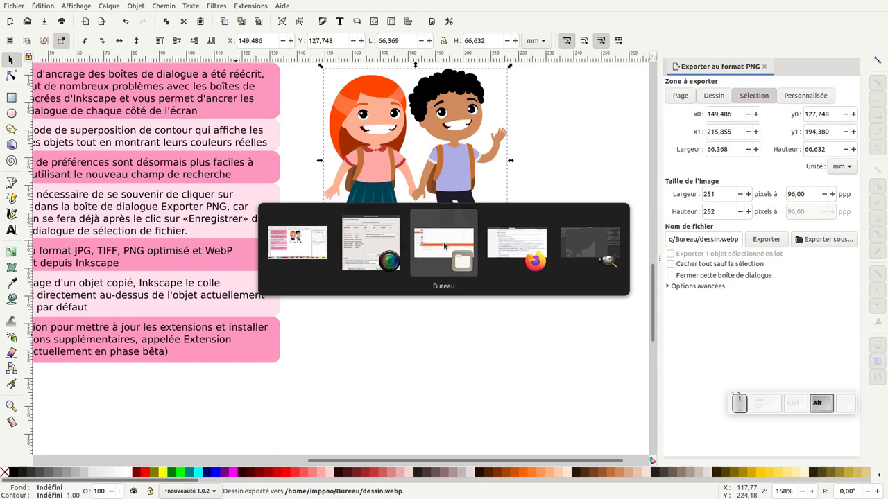
# In Files on the Desktop, compare the three dessin exports and inspect dessin.webp's context options
pyautogui.click(466, 244)
pyautogui.click(167, 175)
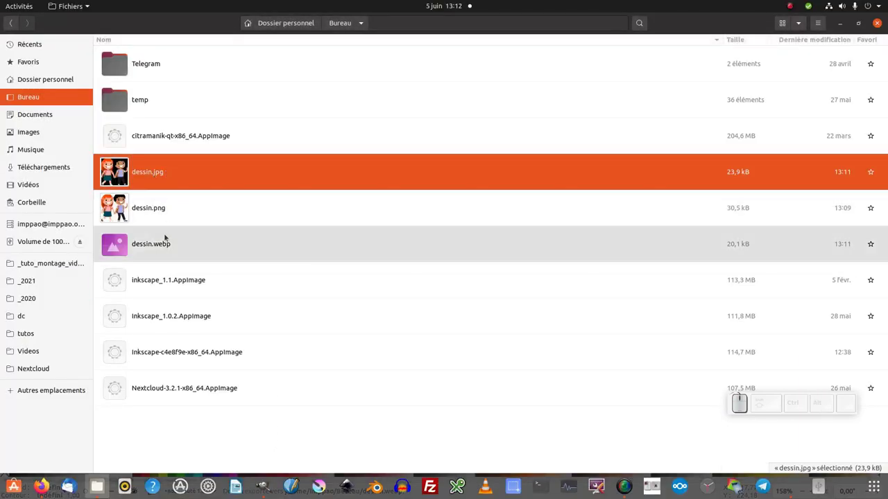
pyautogui.click(146, 250)
pyautogui.rightClick(124, 249)
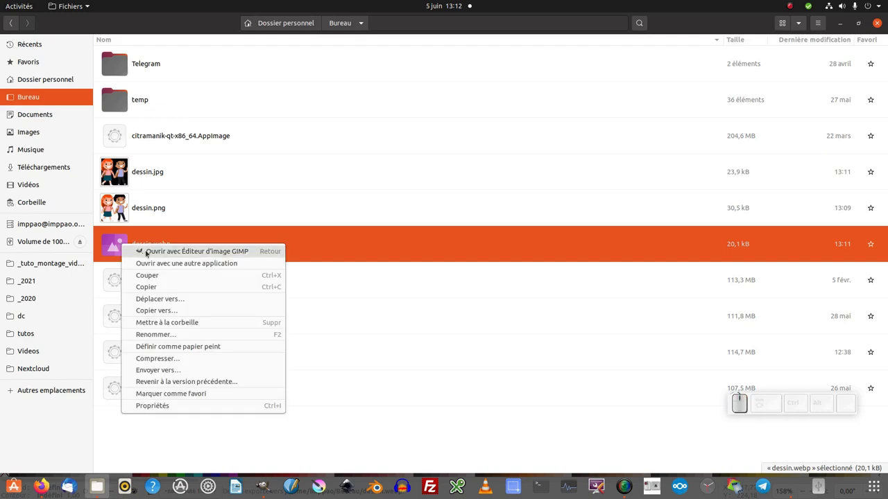
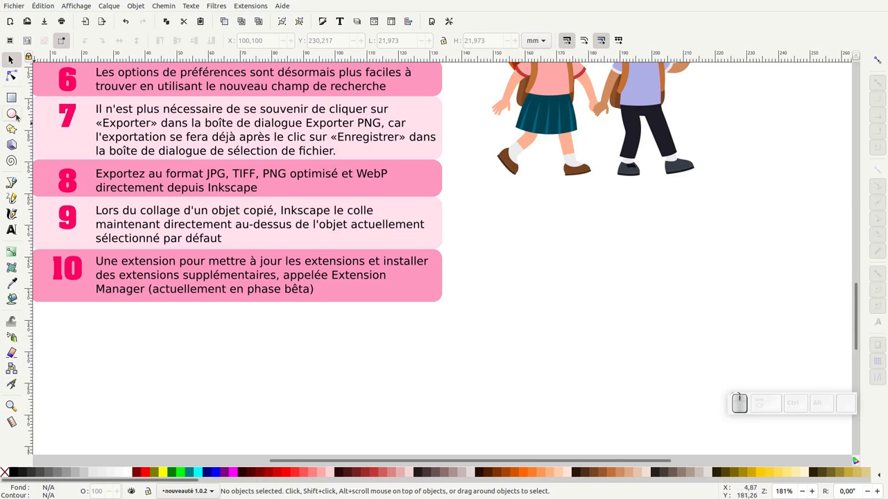
pyautogui.click(15, 118)
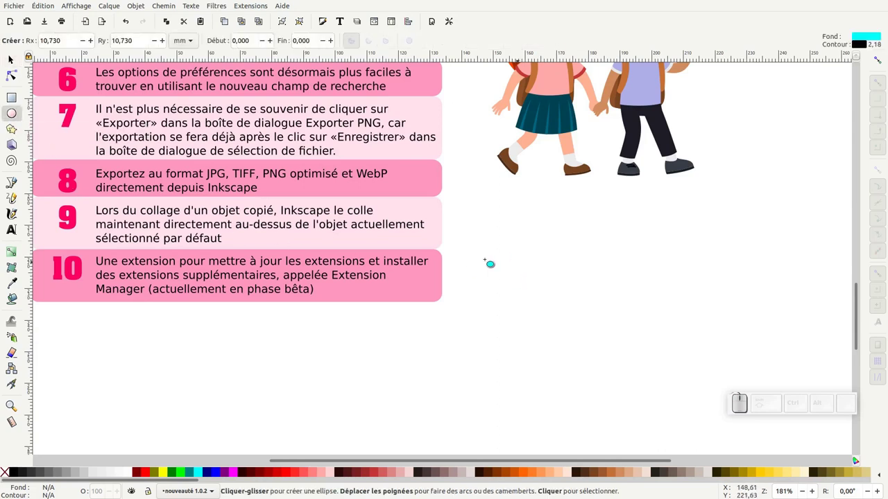
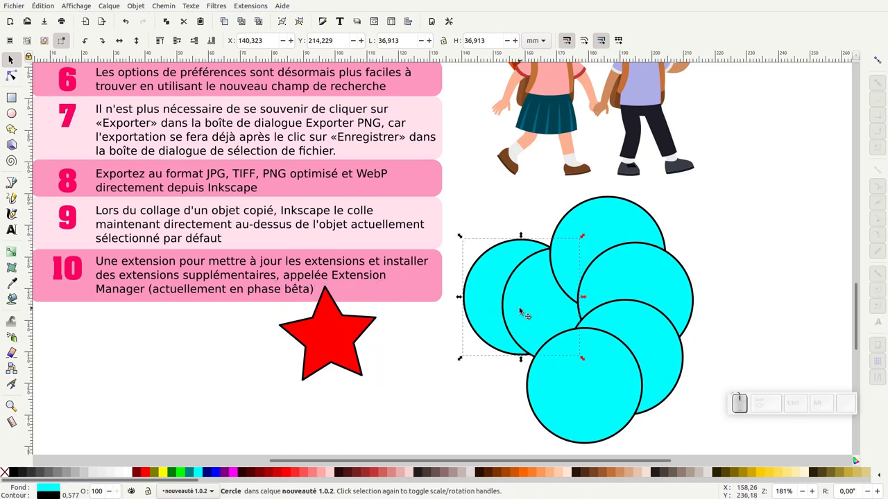
pyautogui.press('ctrl+v')
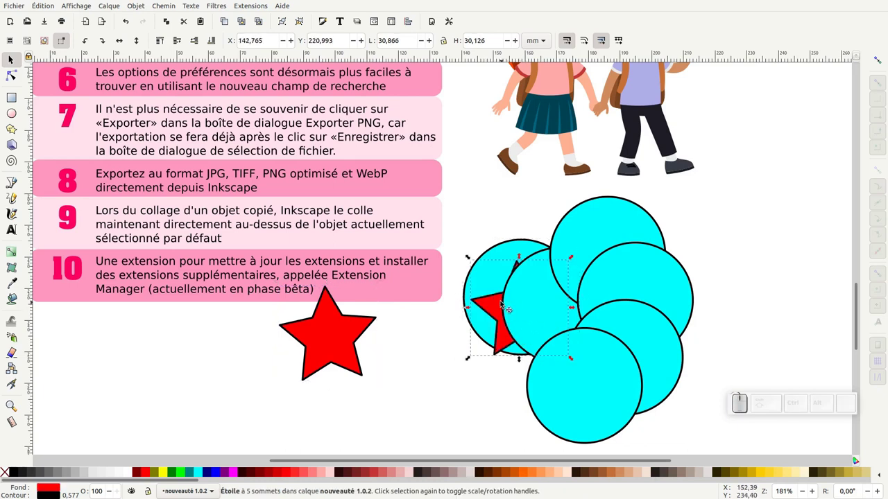
pyautogui.click(502, 260)
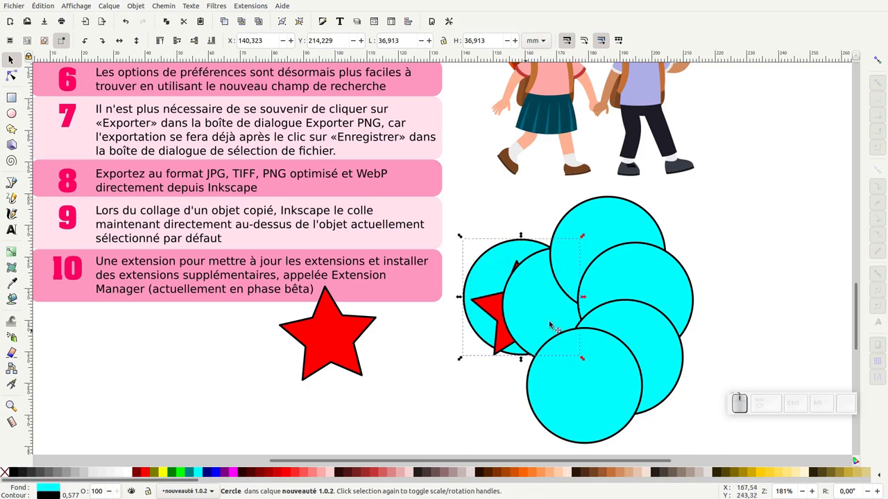
pyautogui.click(642, 270)
pyautogui.press('ctrl+v')
pyautogui.click(685, 299)
pyautogui.click(584, 408)
pyautogui.press('ctrl+v')
pyautogui.click(547, 400)
pyautogui.moveTo(470, 382); pyautogui.dragTo(758, 237)
pyautogui.moveTo(758, 237); pyautogui.dragTo(523, 420)
# Launch Manage Extensions from the Extensions menu to update and install extensions
pyautogui.middleClick(523, 421)
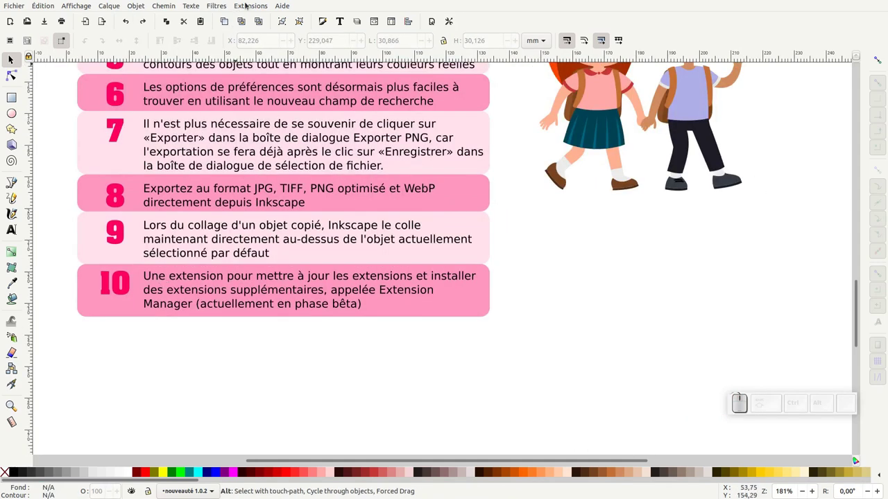
pyautogui.click(250, 9)
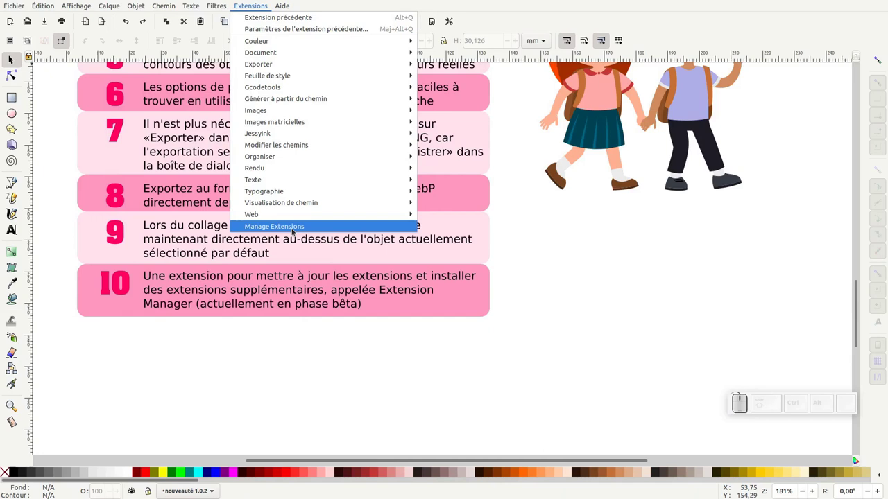
pyautogui.moveTo(335, 351); pyautogui.dragTo(308, 329)
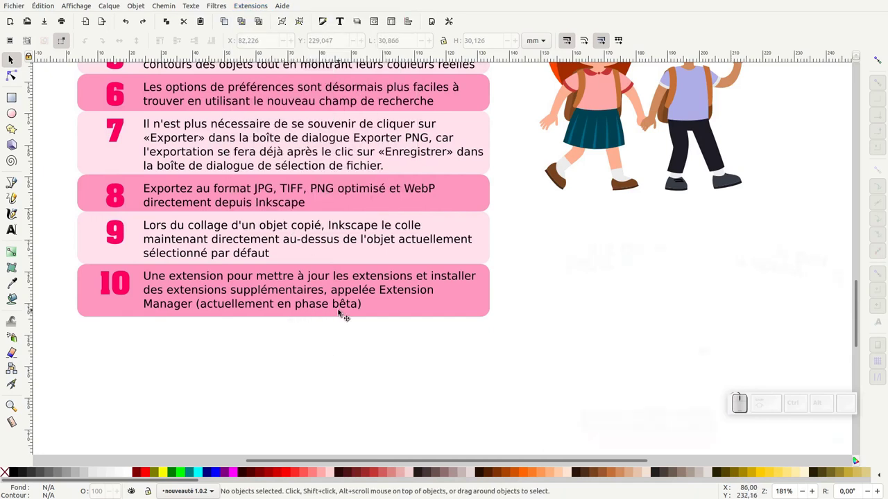